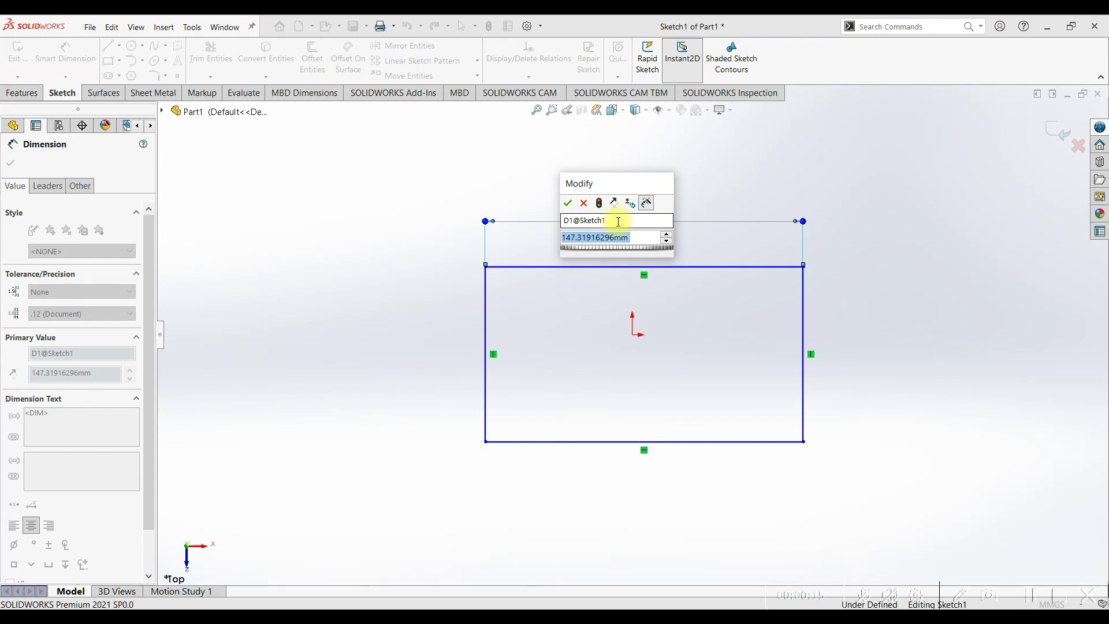
Dimension the rectangle 200 mm wide and 120 mm tall with Smart Dimension.
key("2")
key("0")
key("Return")
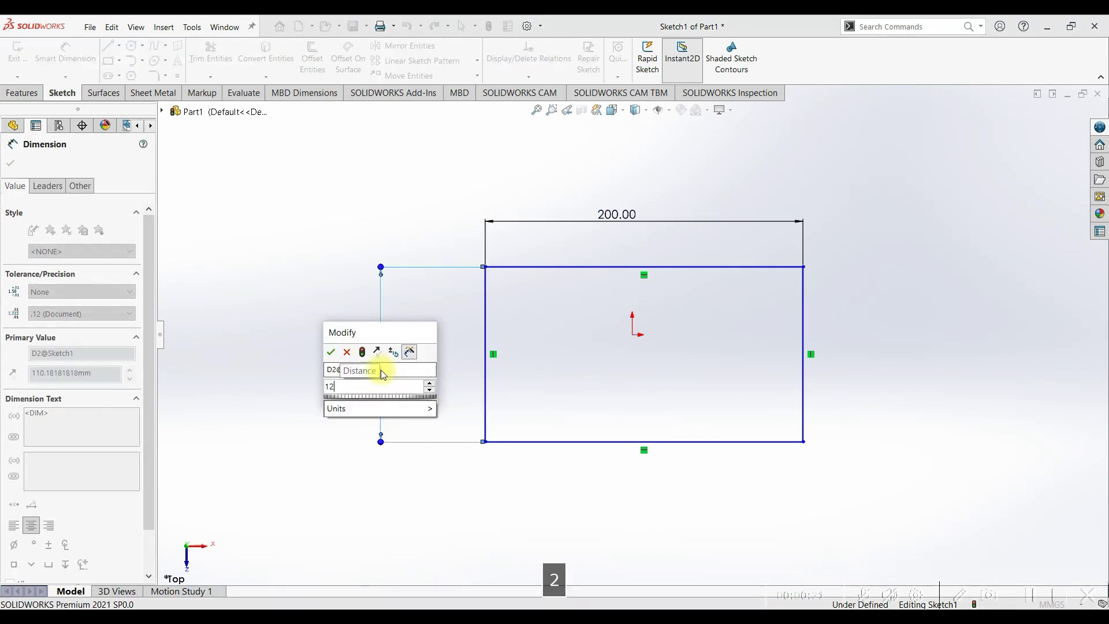
key("Return")
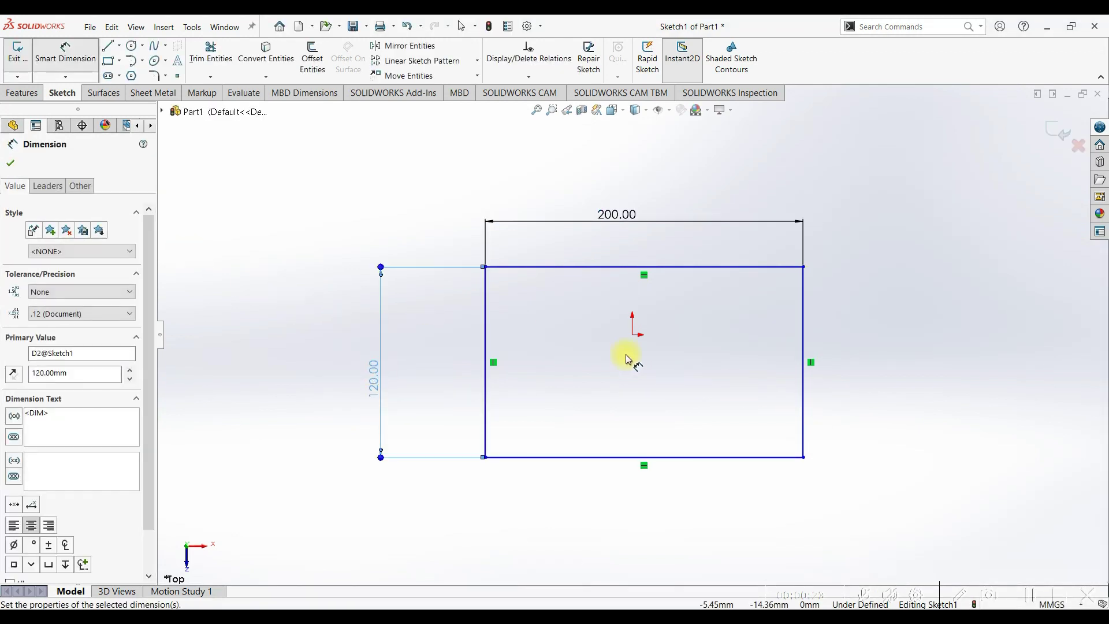
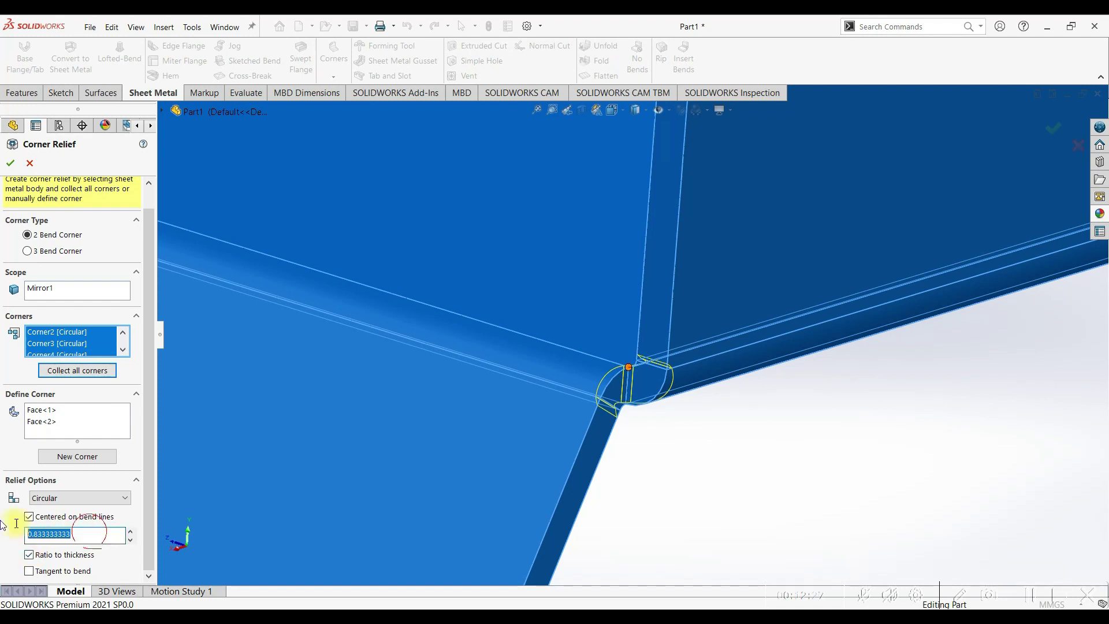
Change the circular corner relief ratio to thickness from 2 to 1.5 and apply it.
key("Return")
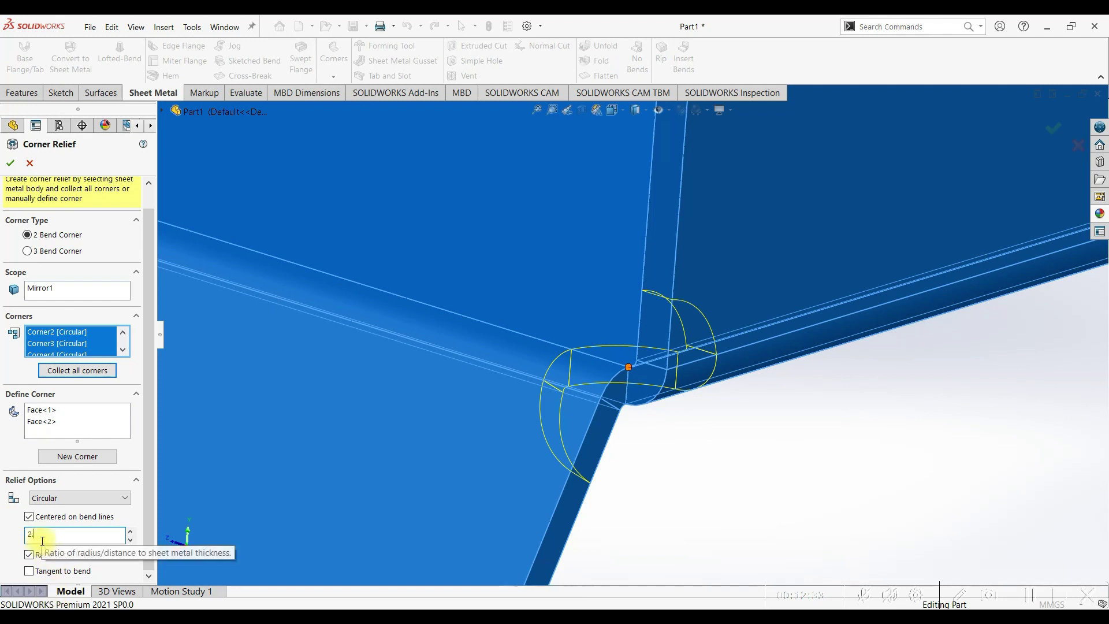
key("BackSpace")
key("BackSpace")
key("5")
key("Return")
key("BackSpace")
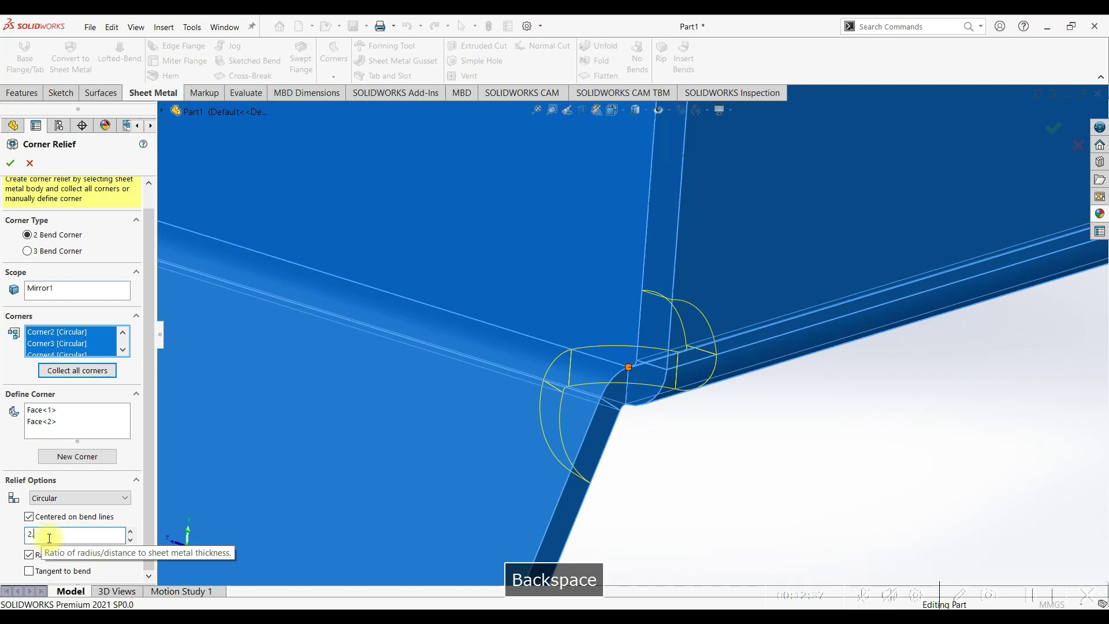
key("0")
key("Return")
key("0")
key("Return")
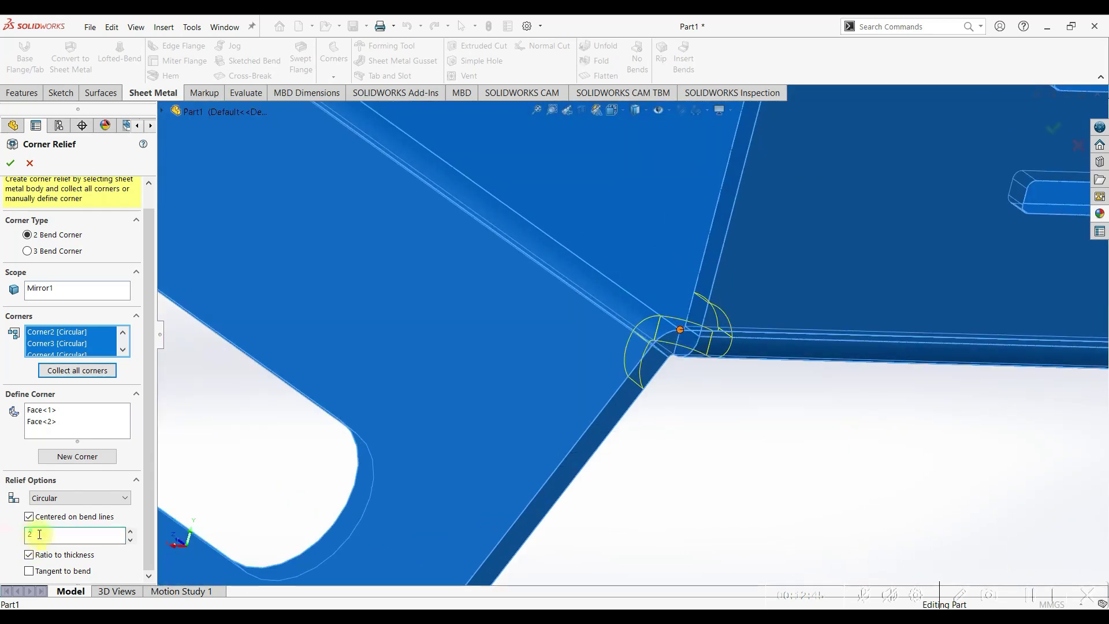
key("Return")
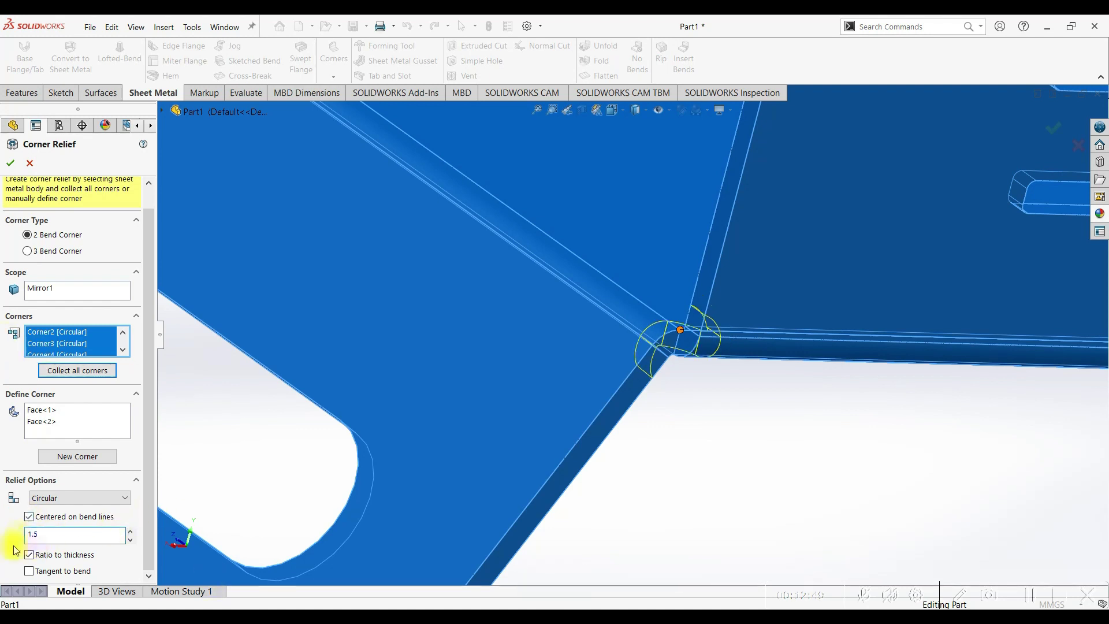